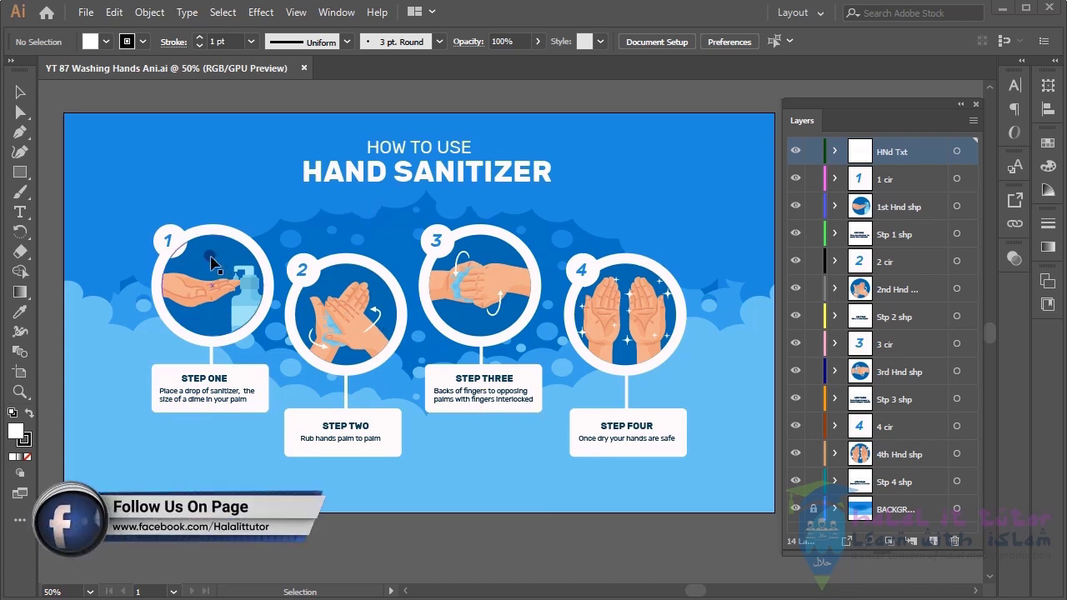
Select the first hand group and the STEP ONE box artwork in the composition
{"action": "left_click", "coordinate": [231, 269]}
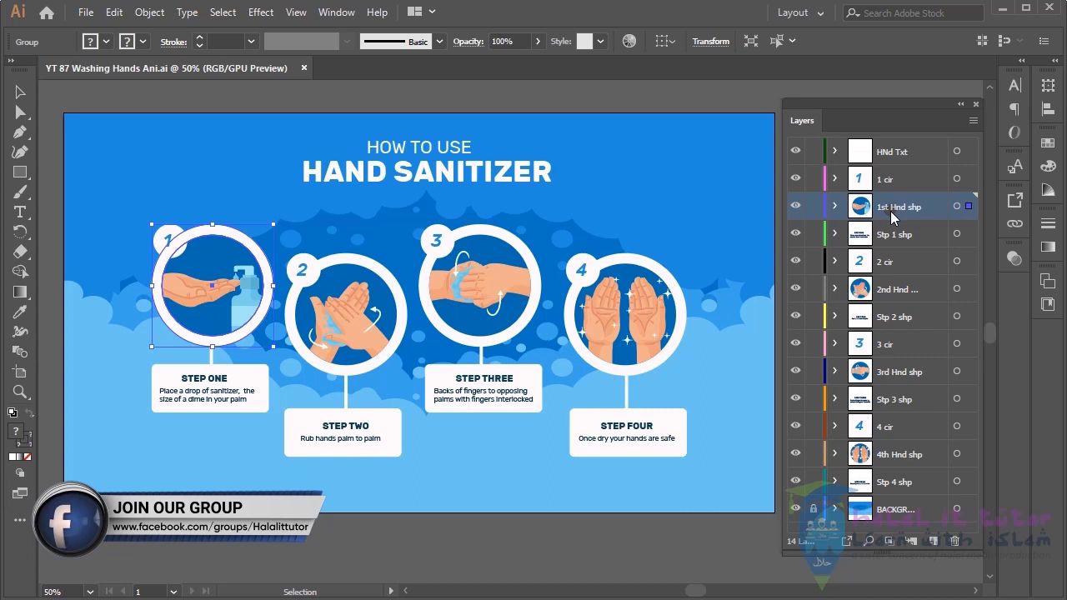
{"action": "left_click", "coordinate": [869, 186]}
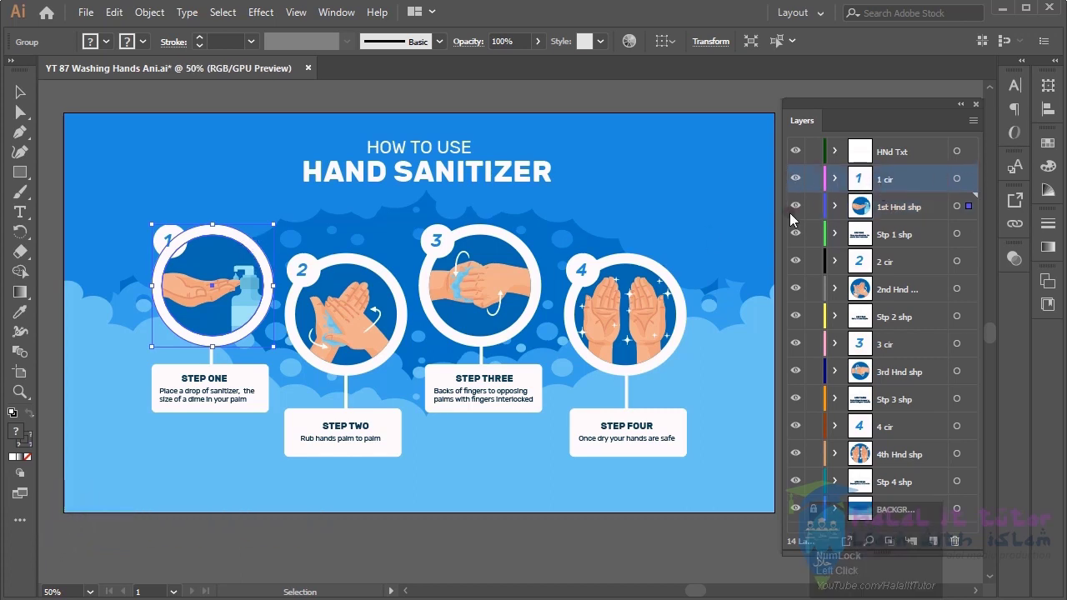
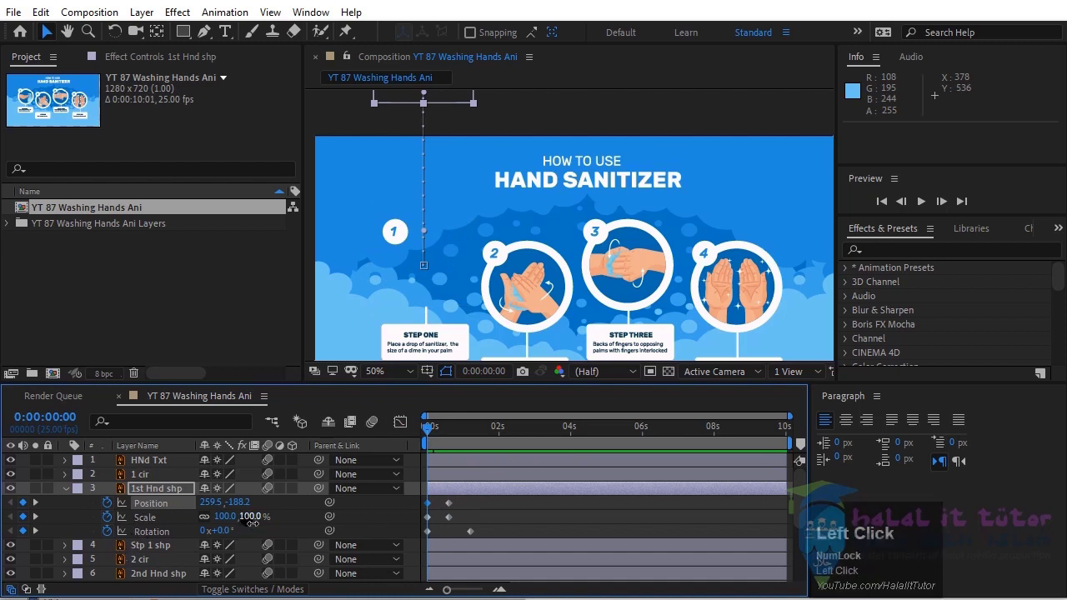
Scrub the first frames and jump between circle 1 and the timeline start to check the hand's growth
{"action": "left_click_drag", "start_coordinate": [435, 435], "coordinate": [131, 567]}
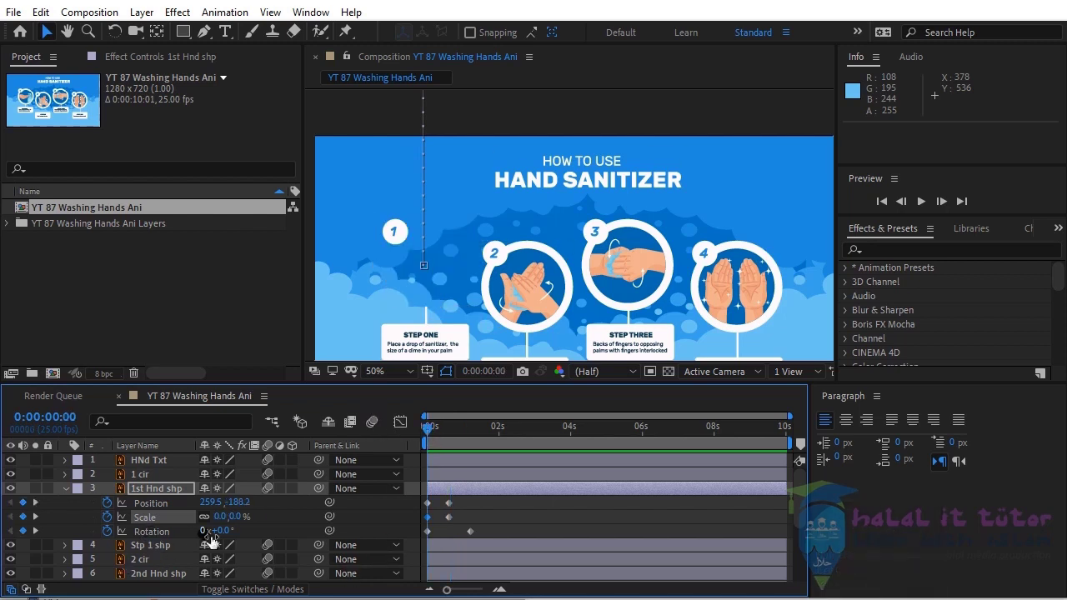
{"action": "left_click", "coordinate": [41, 537]}
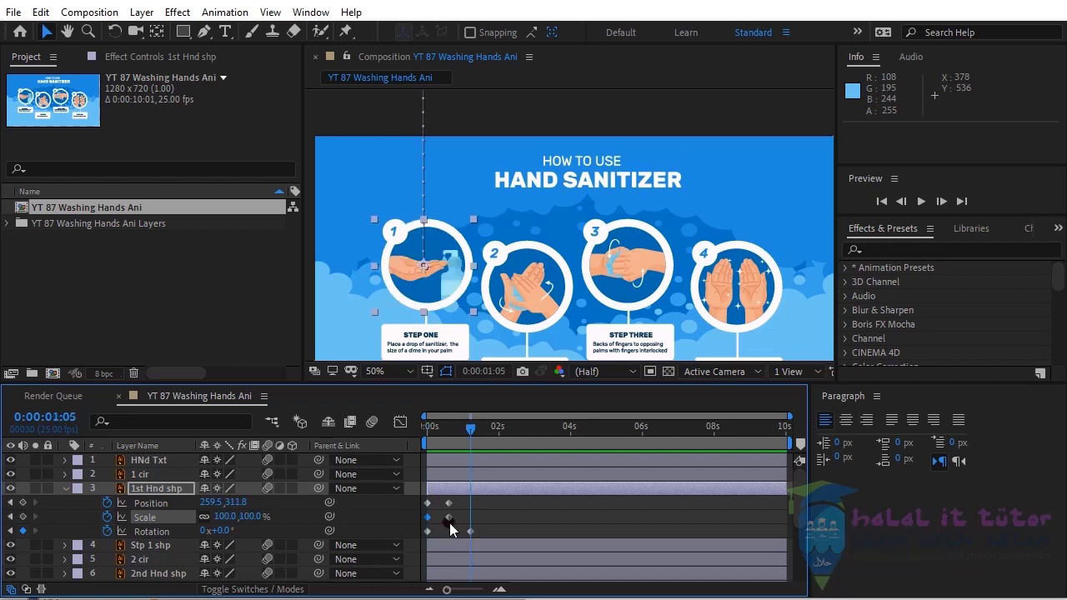
{"action": "left_click", "coordinate": [17, 540]}
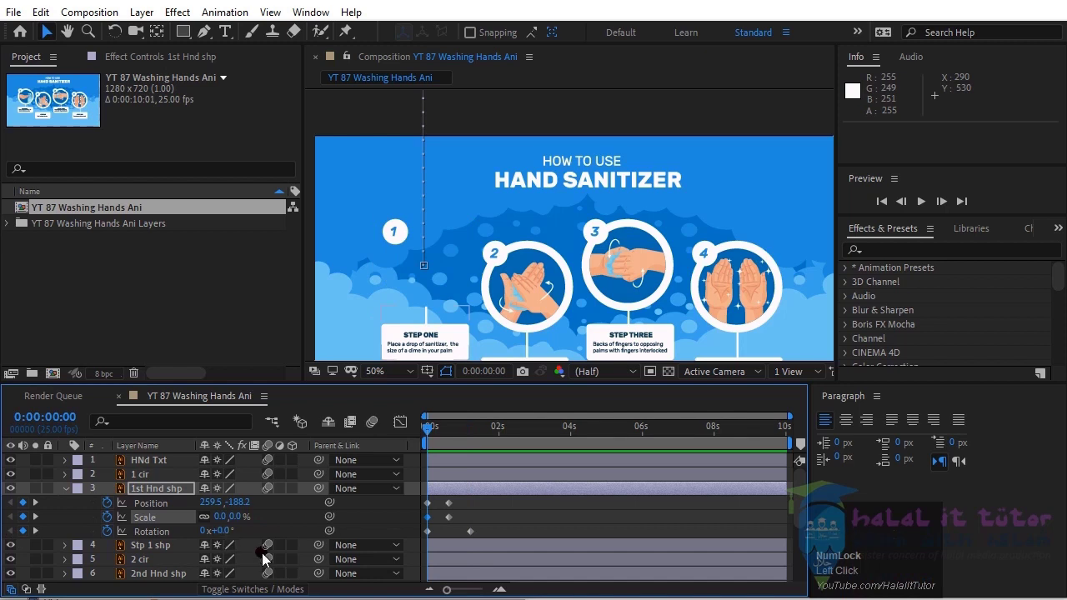
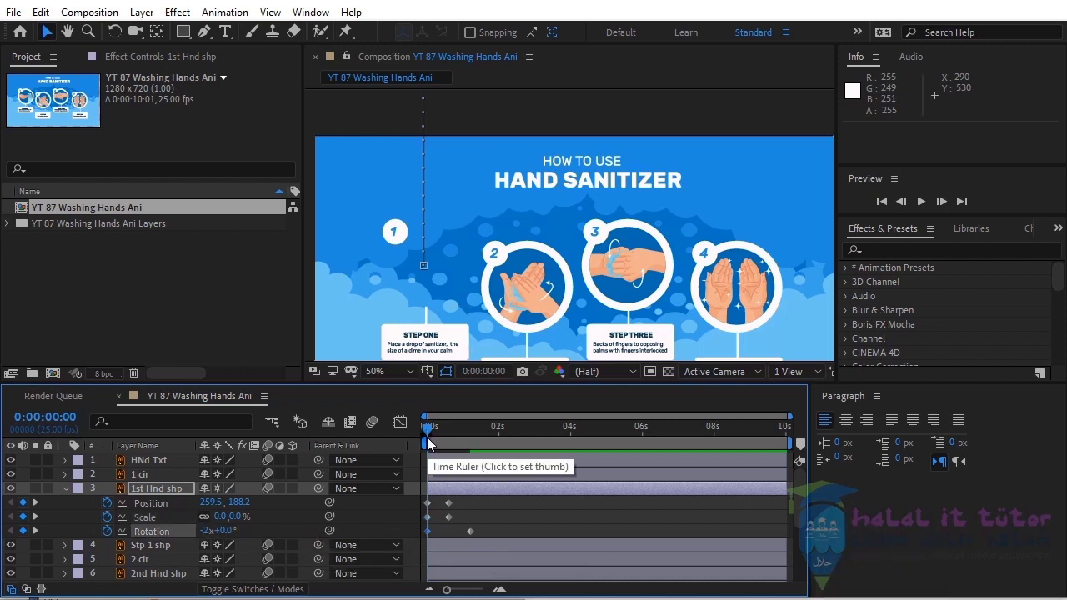
Preview the hand's two-turn spinning entrance and check its keyframe timing
{"action": "left_click_drag", "start_coordinate": [432, 436], "coordinate": [45, 506]}
{"action": "left_click", "coordinate": [42, 506]}
{"action": "left_click", "coordinate": [163, 508]}
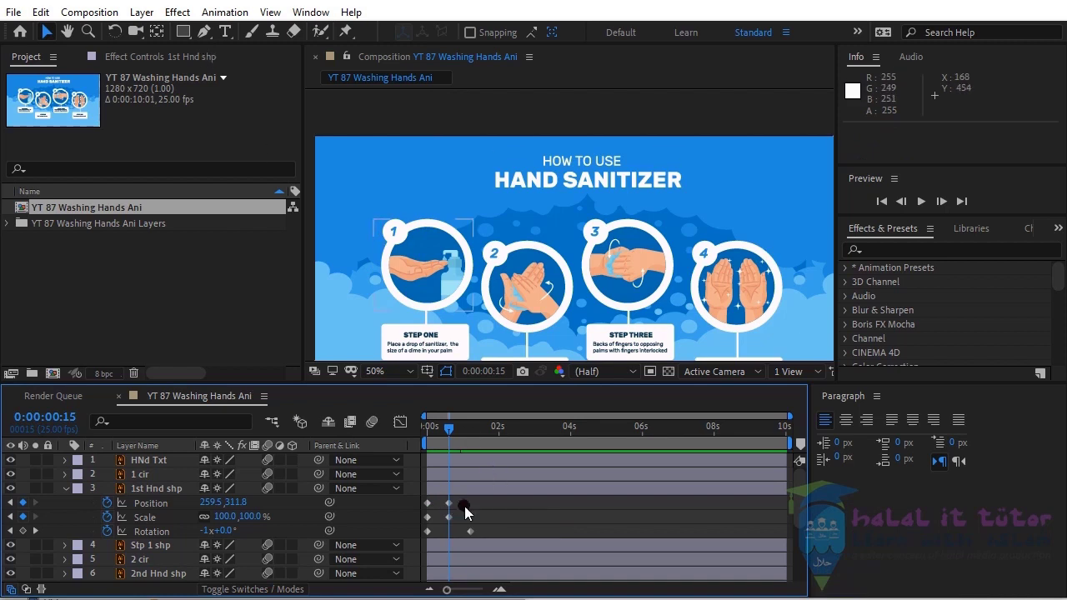
Select all the first hand's position, scale and rotation keyframes for Easy Ease and move to about two seconds
{"action": "left_click_drag", "start_coordinate": [467, 505], "coordinate": [239, 18]}
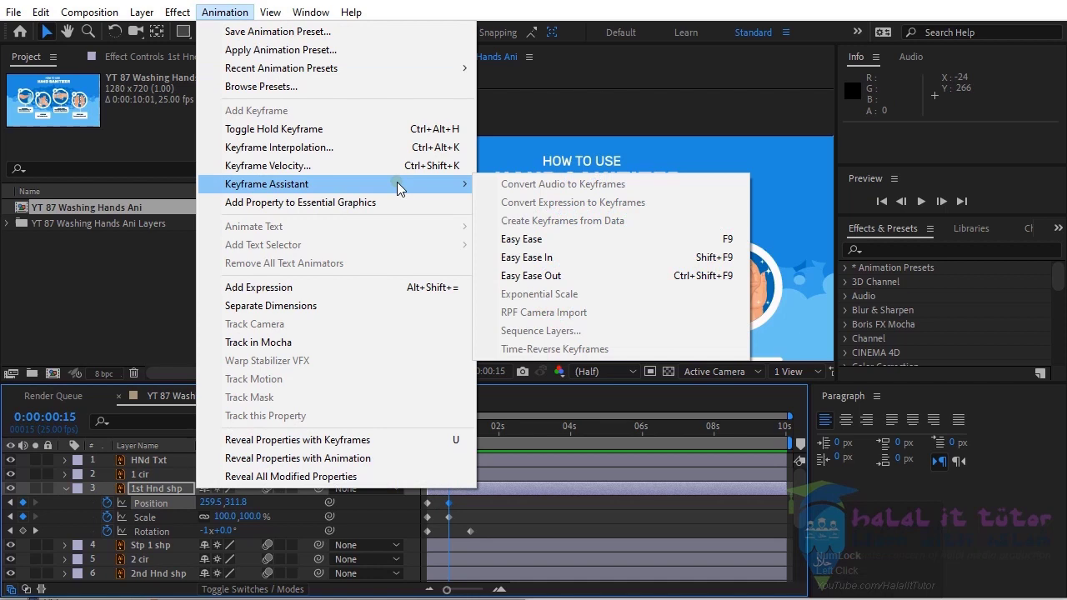
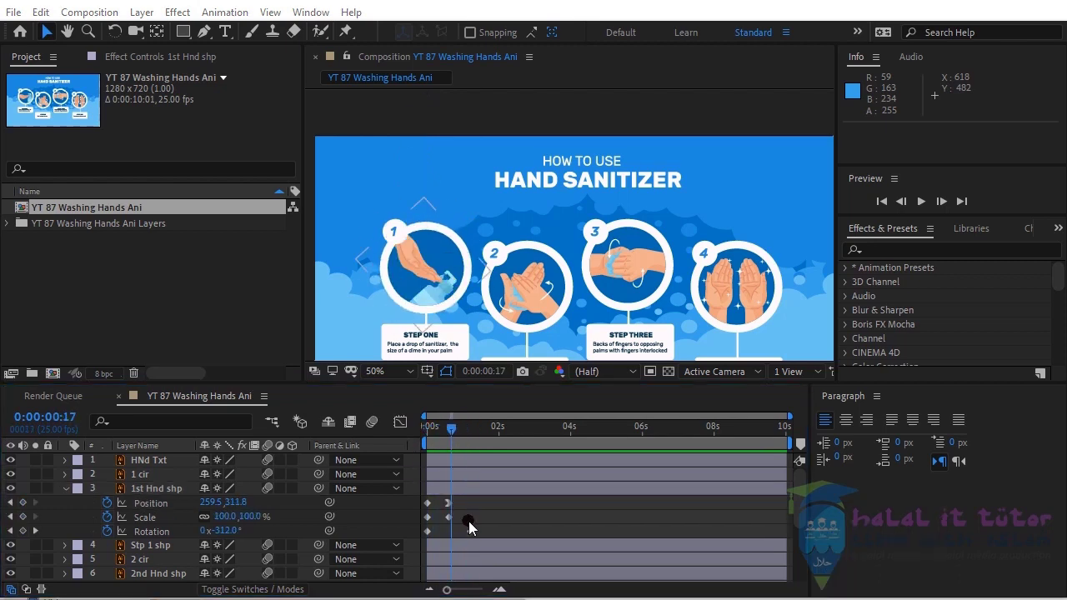
{"action": "left_click_drag", "start_coordinate": [463, 519], "coordinate": [227, 19]}
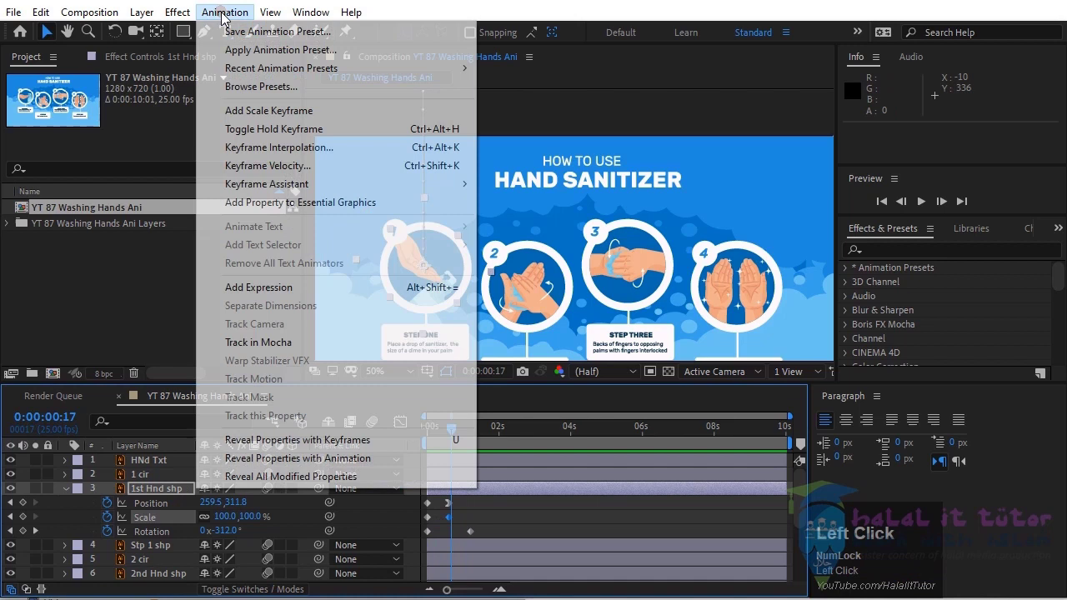
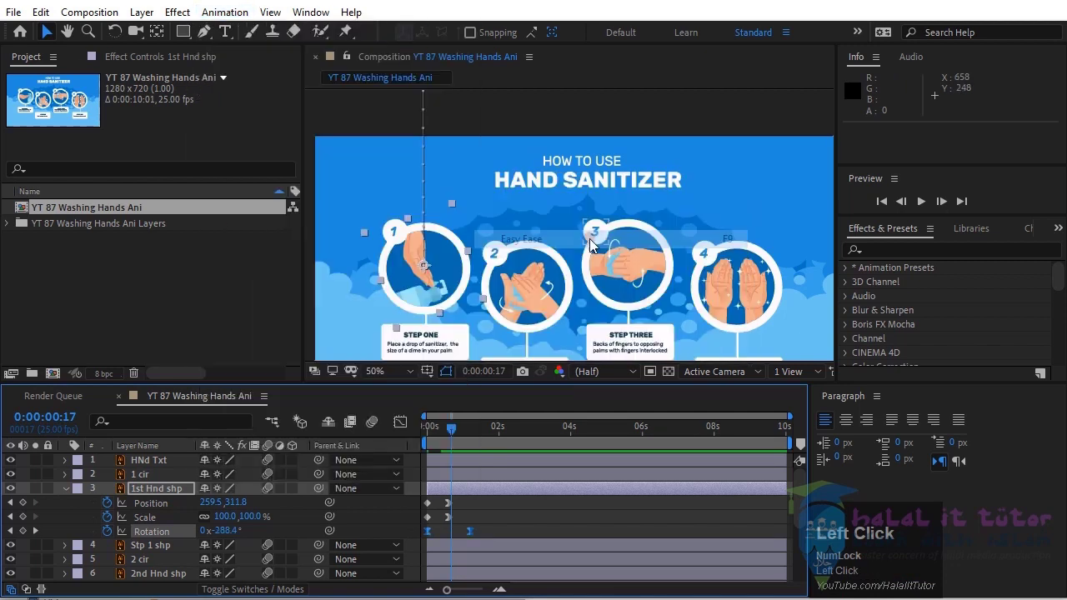
{"action": "left_click", "coordinate": [504, 441]}
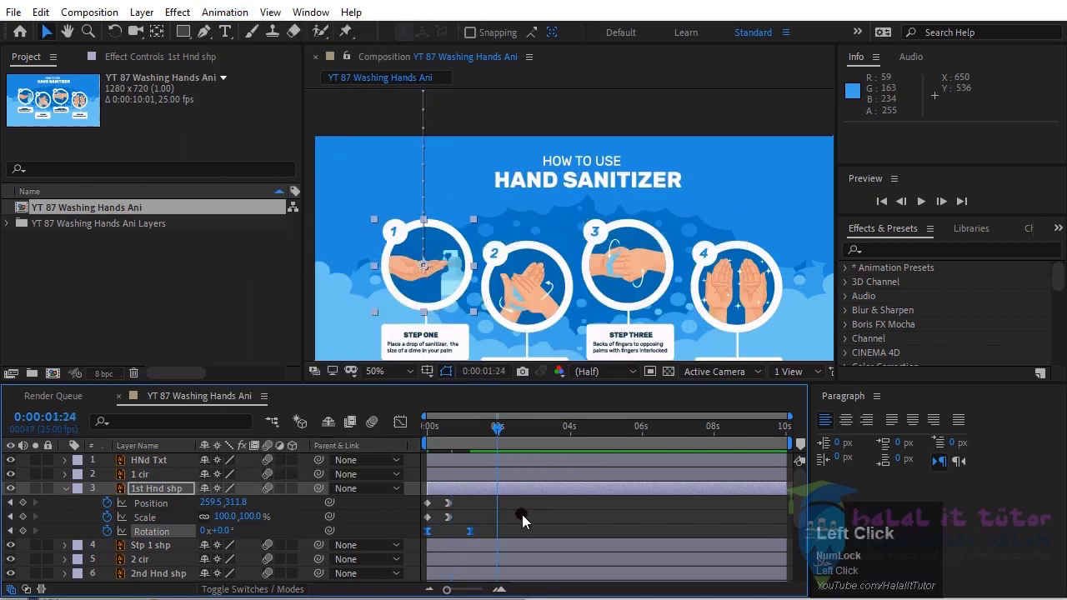
End the work area at the current time with N and play back the hand's eased entrance
{"action": "key", "text": "n"}
{"action": "left_click", "coordinate": [925, 209]}
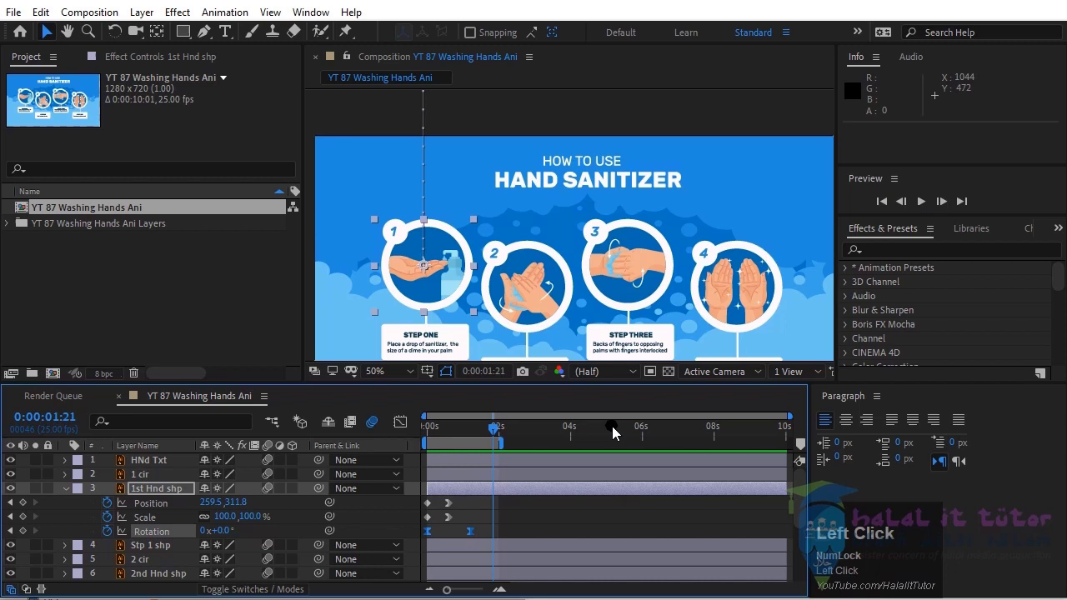
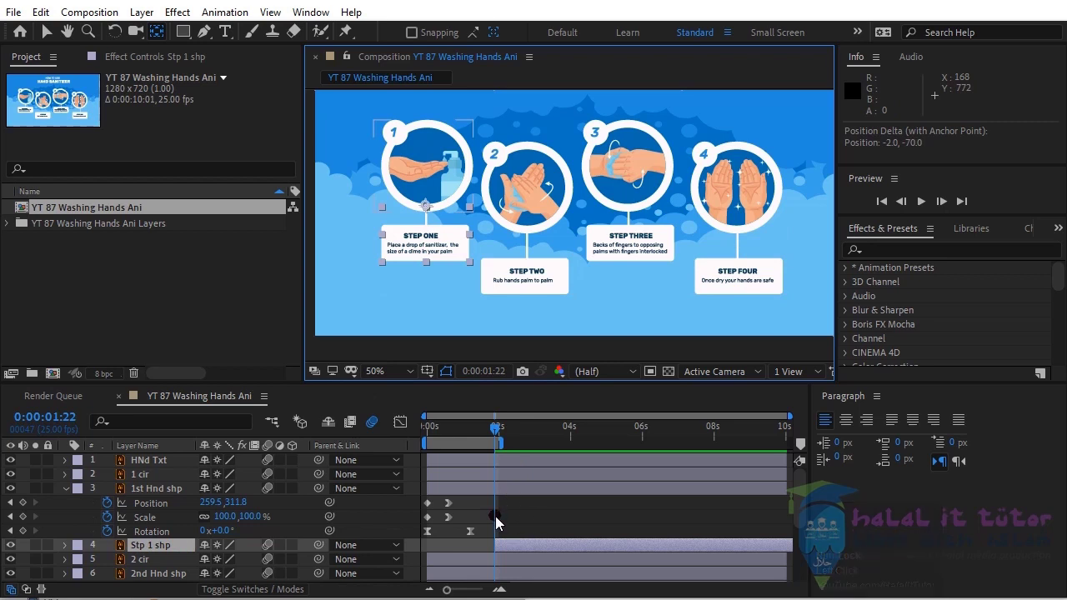
Reveal the step one box's Scale, add a keyframe a few frames later and edit its starting scale value
{"action": "key", "text": "s"}
{"action": "left_click", "coordinate": [112, 568]}
{"action": "key", "text": "Page_Down"}
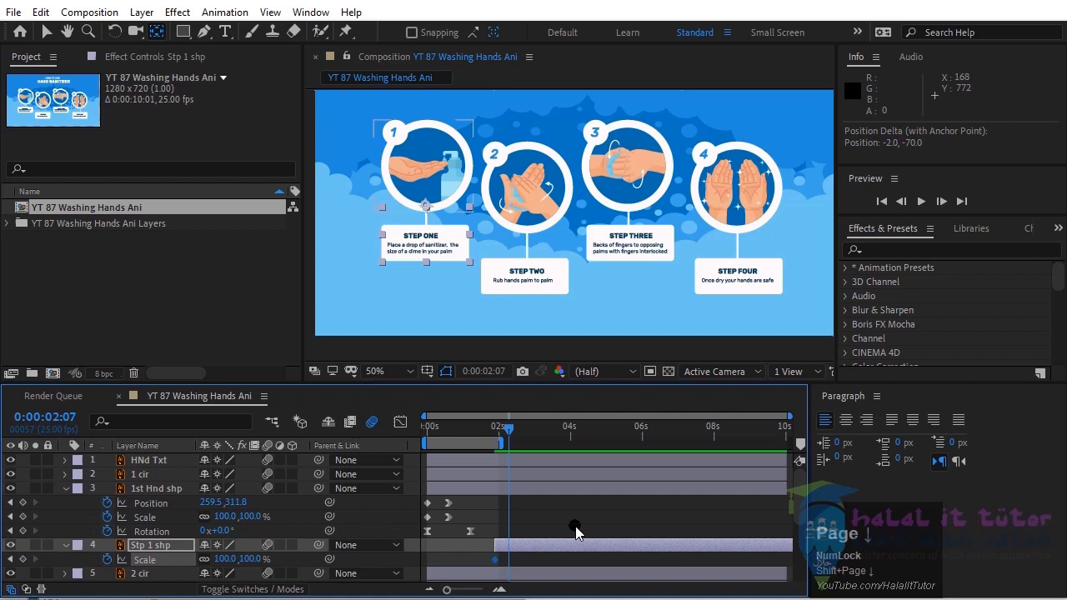
{"action": "left_click", "coordinate": [31, 566]}
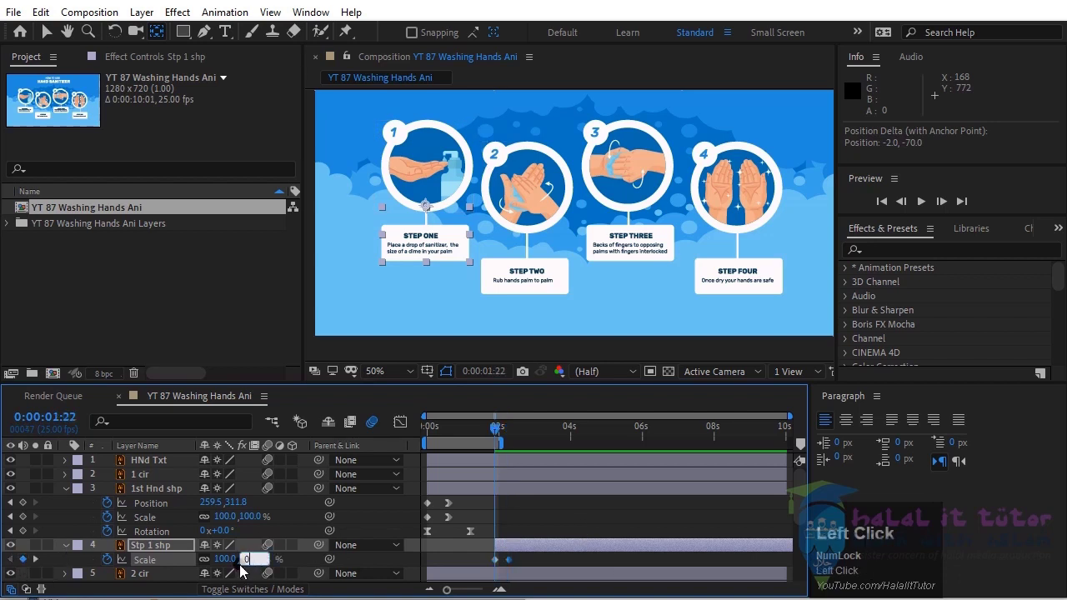
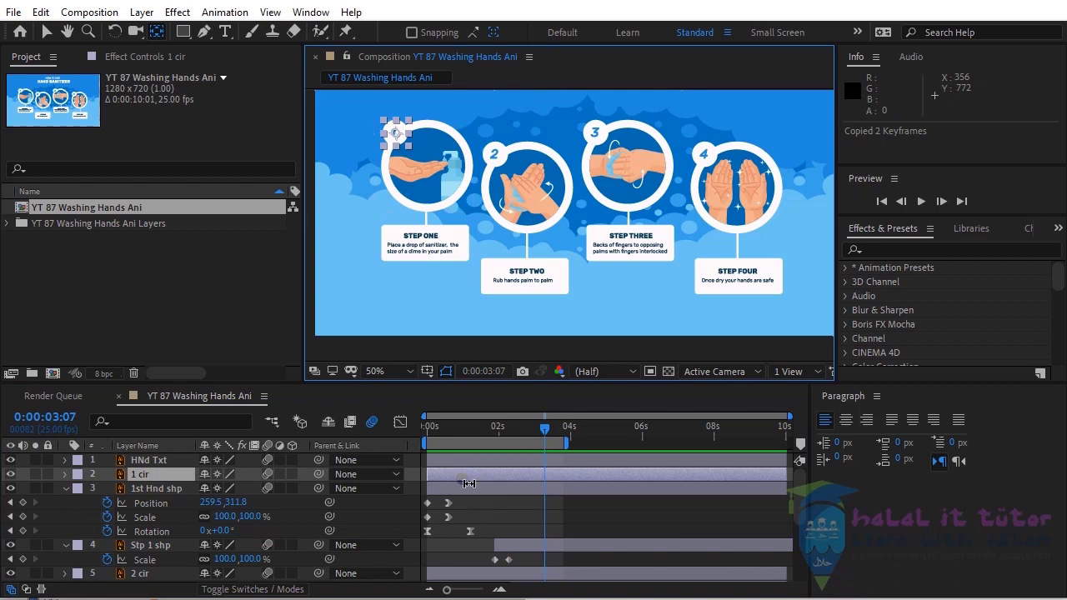
Paste the scale keyframes, slide the 1 cir layer to about 1.5 s and the HNd Txt layer to about 3 s
{"action": "key", "text": "i"}
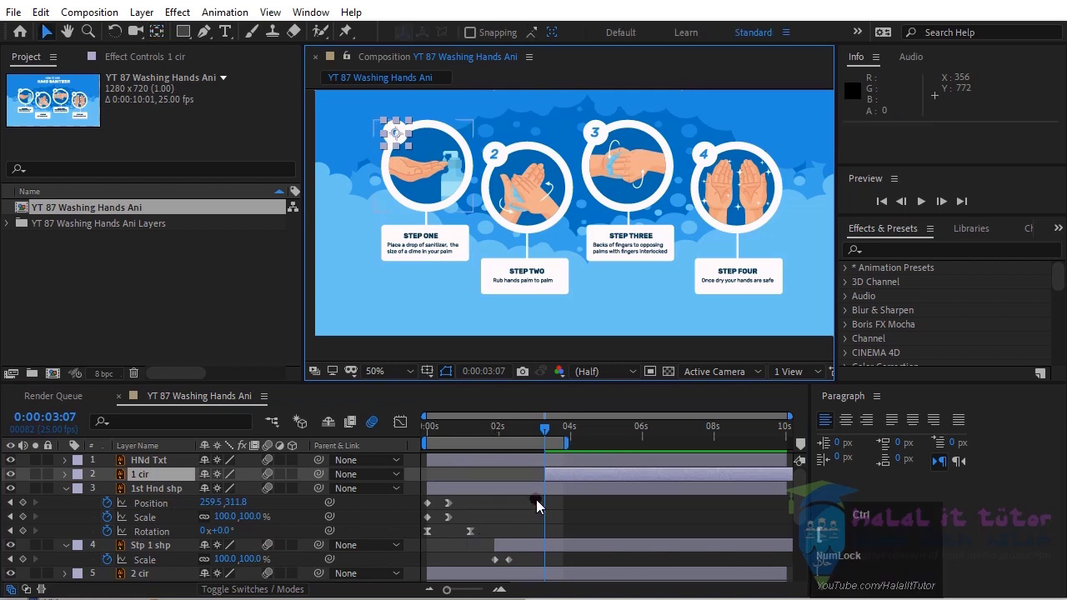
{"action": "key", "text": "ctrl+v"}
{"action": "left_click_drag", "start_coordinate": [593, 482], "coordinate": [632, 184]}
{"action": "left_click_drag", "start_coordinate": [632, 183], "coordinate": [612, 211]}
{"action": "left_click", "coordinate": [612, 211]}
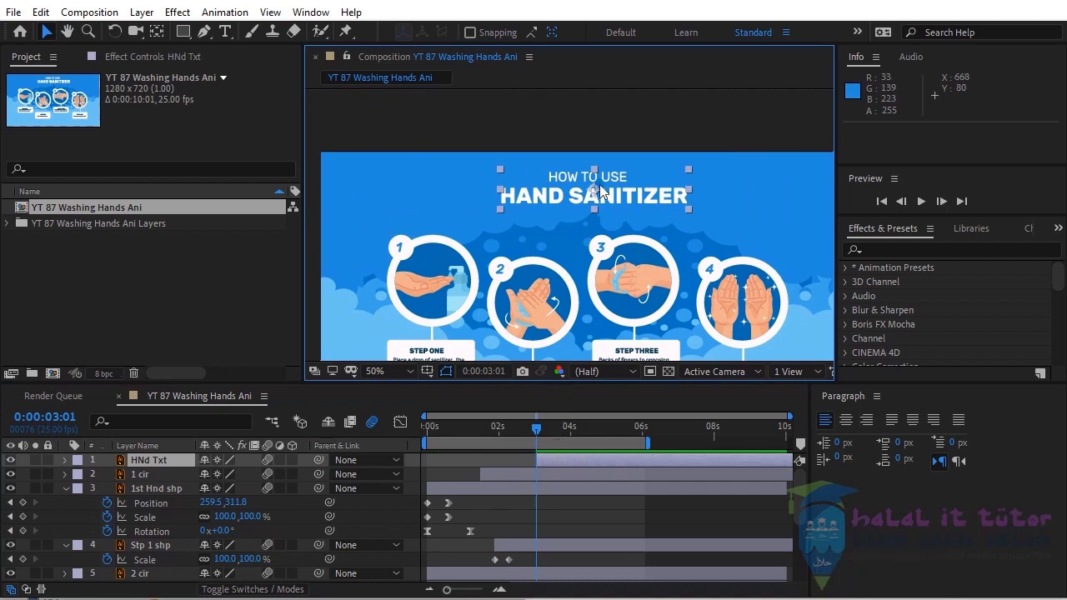
Set title Position keyframes at 3:01 off-screen (y -118.6) and 3:11 landed (y 91.4)
{"action": "key", "text": "p"}
{"action": "left_click", "coordinate": [112, 482]}
{"action": "key", "text": "Page_Down"}
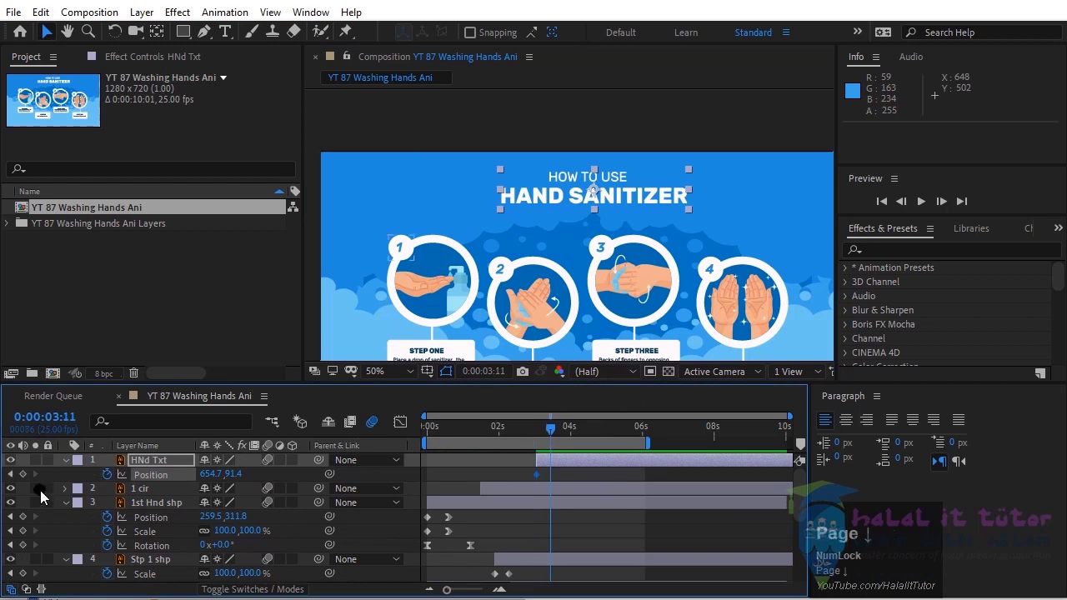
{"action": "left_click", "coordinate": [32, 477]}
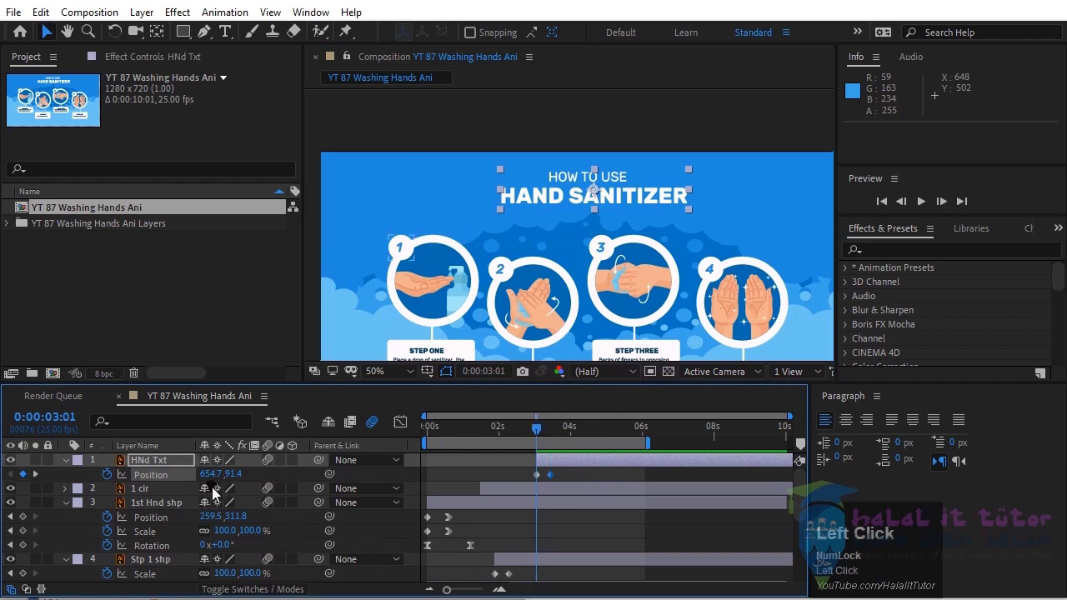
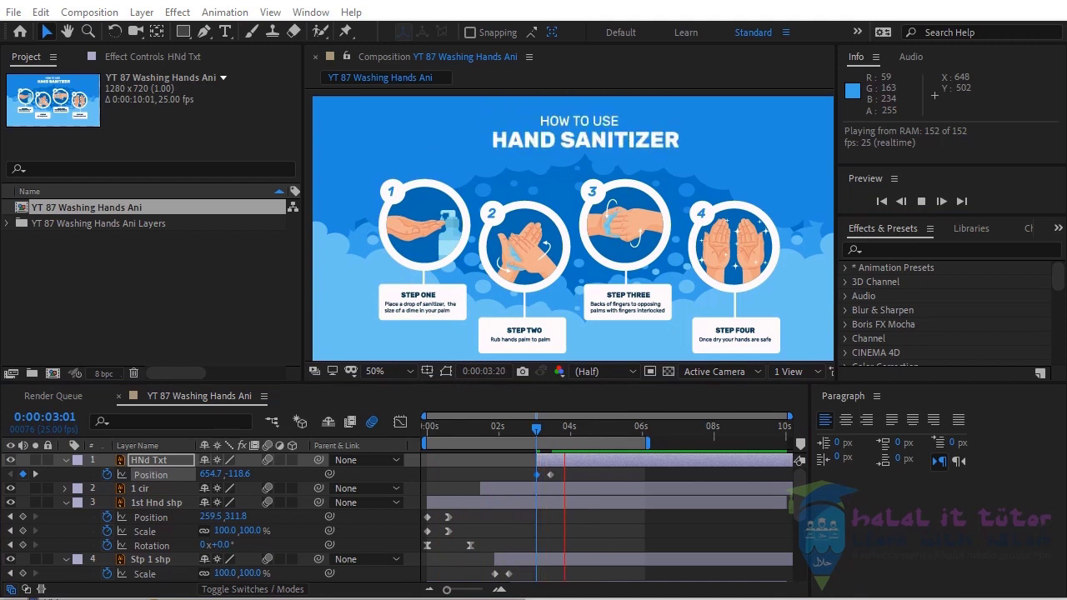
Move the step one box's scale keyframes earlier and start the 1 cir layer earlier, at 0:23
{"action": "left_click", "coordinate": [473, 465]}
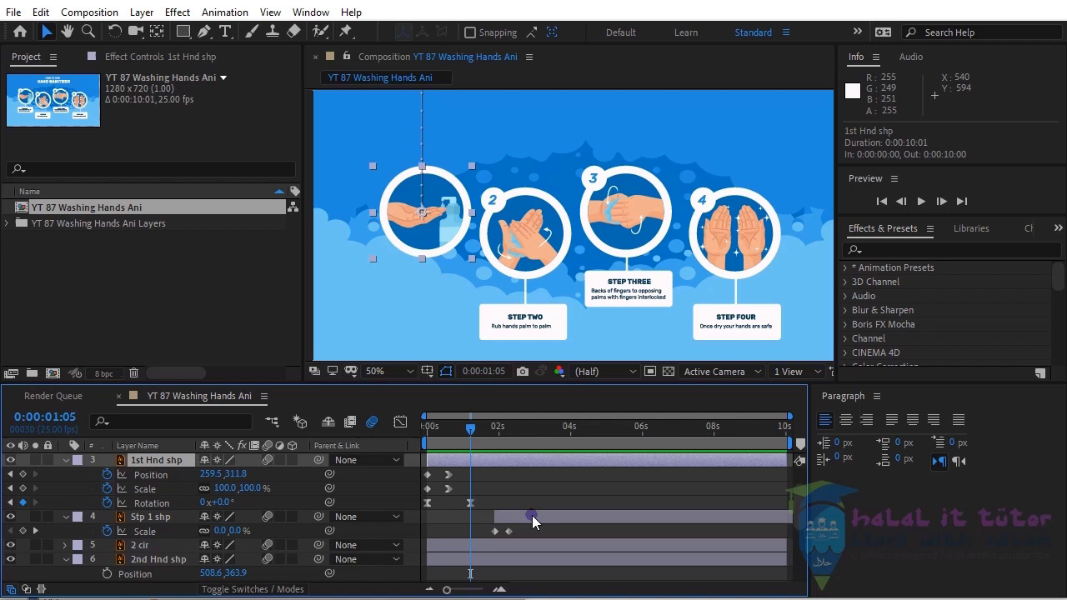
{"action": "left_click_drag", "start_coordinate": [543, 525], "coordinate": [497, 439]}
{"action": "left_click", "coordinate": [498, 439]}
{"action": "scroll", "scroll_direction": "up", "scroll_amount": 3}
{"action": "left_click_drag", "start_coordinate": [477, 445], "coordinate": [490, 496]}
Reveal the first hand's animated properties and select all six of its keyframes to copy
{"action": "key", "text": "i"}
{"action": "left_click_drag", "start_coordinate": [467, 439], "coordinate": [159, 507]}
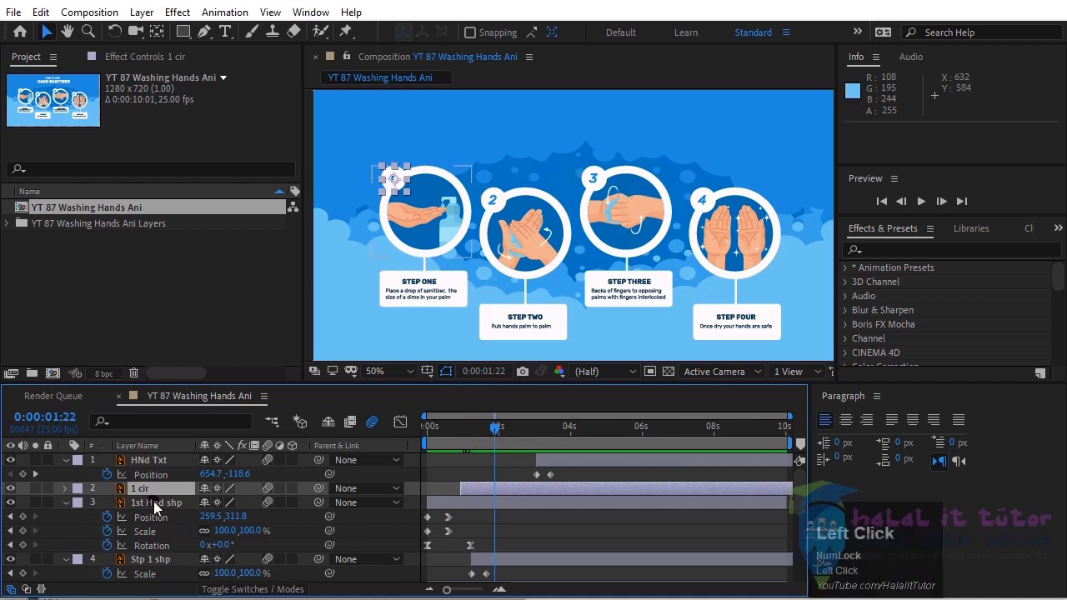
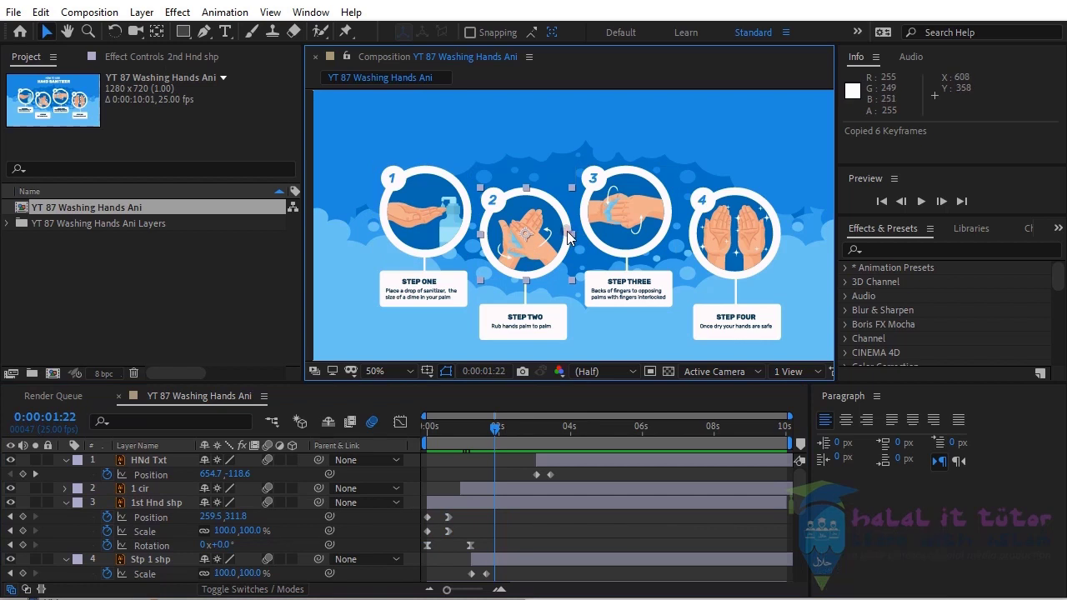
Scroll to the 2nd Hnd shp layer and set its in point to 0:00:01:22
{"action": "scroll", "scroll_direction": "down", "scroll_amount": 3}
{"action": "scroll", "scroll_direction": "up", "scroll_amount": 3}
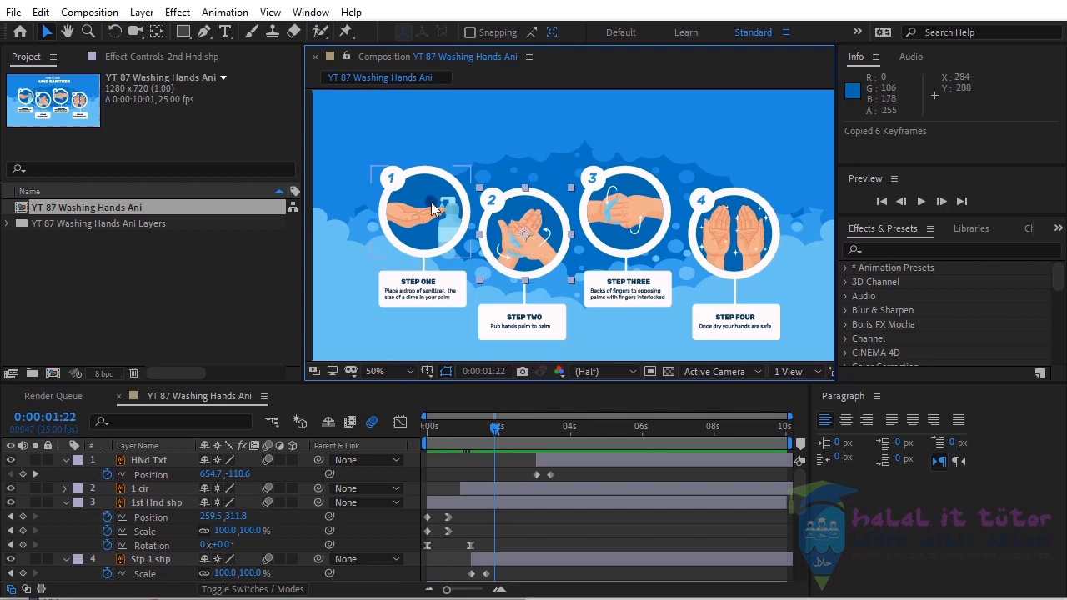
{"action": "scroll", "scroll_direction": "down", "scroll_amount": 3}
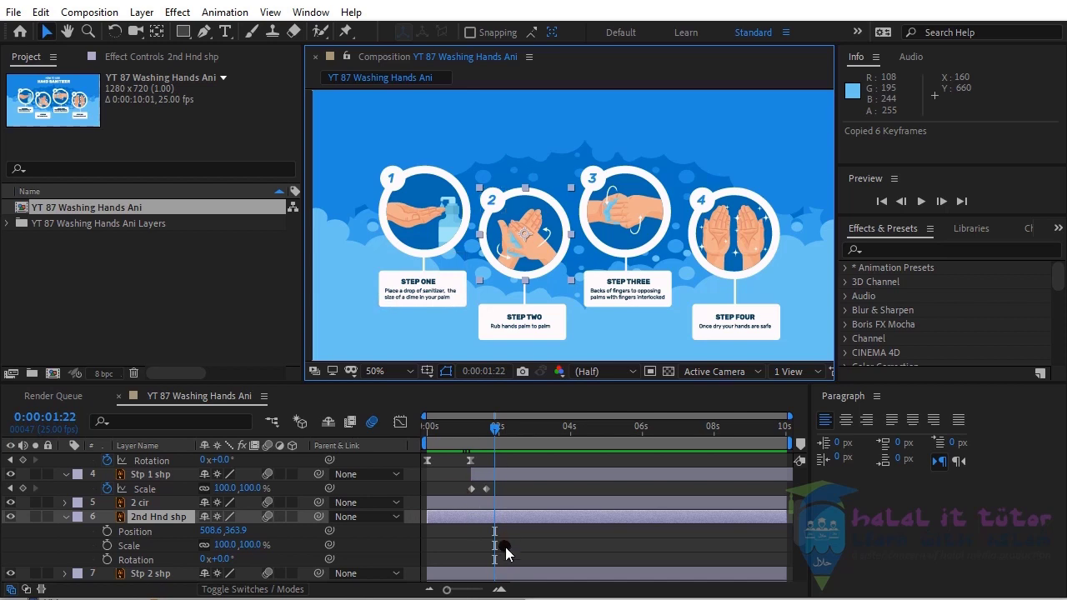
{"action": "scroll", "scroll_direction": "down", "scroll_amount": 3}
{"action": "left_click", "coordinate": [523, 539]}
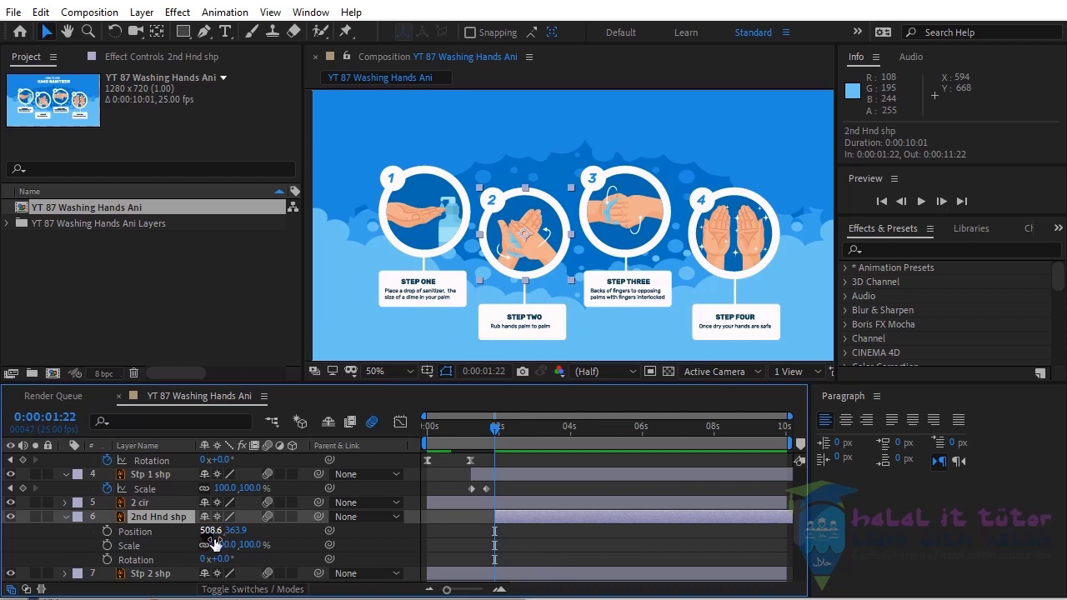
Paste the first hand's six keyframes onto the second hand at 1:22 and scrub its entrance
{"action": "left_click", "coordinate": [528, 530]}
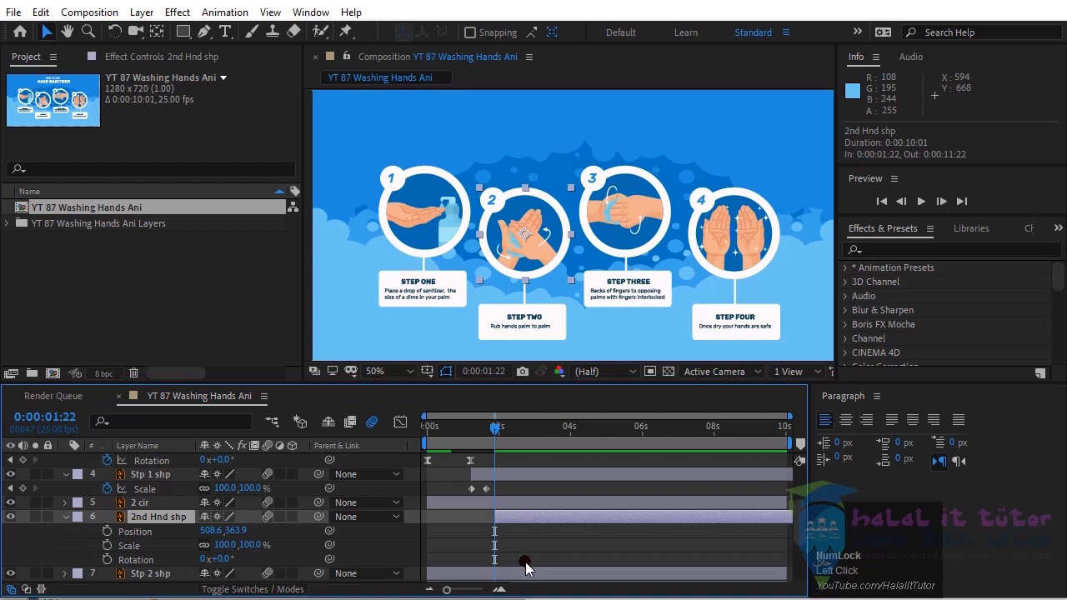
{"action": "key", "text": "ctrl+v"}
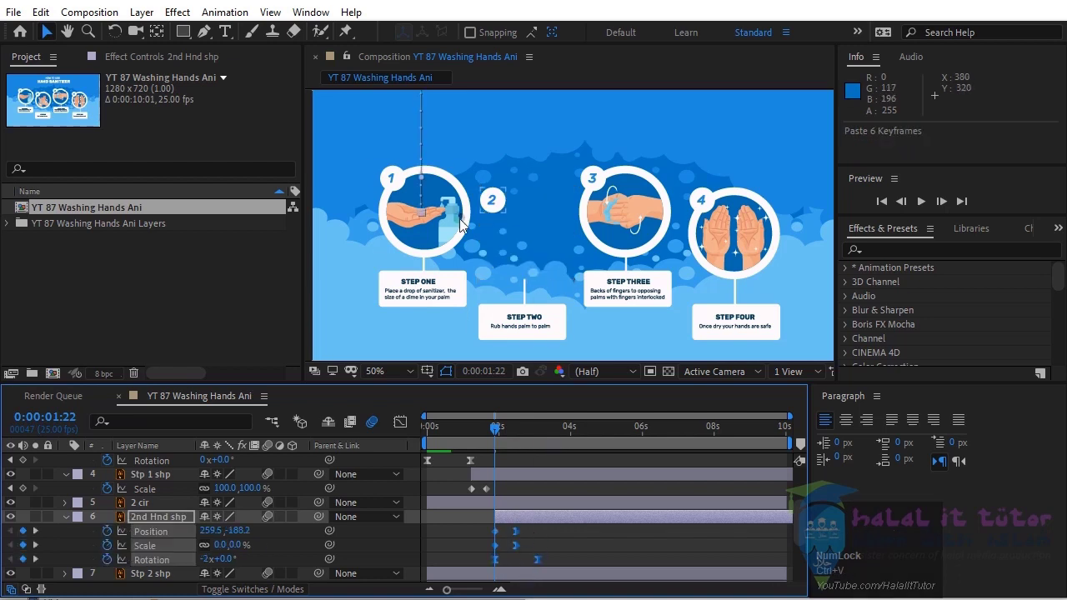
{"action": "left_click_drag", "start_coordinate": [553, 244], "coordinate": [554, 278]}
{"action": "left_click_drag", "start_coordinate": [554, 278], "coordinate": [607, 314]}
{"action": "left_click_drag", "start_coordinate": [607, 314], "coordinate": [545, 544]}
Set Position x to 508.6 on both keyframes so the second hand lands in circle two (end y 311.8)
{"action": "left_click", "coordinate": [560, 540]}
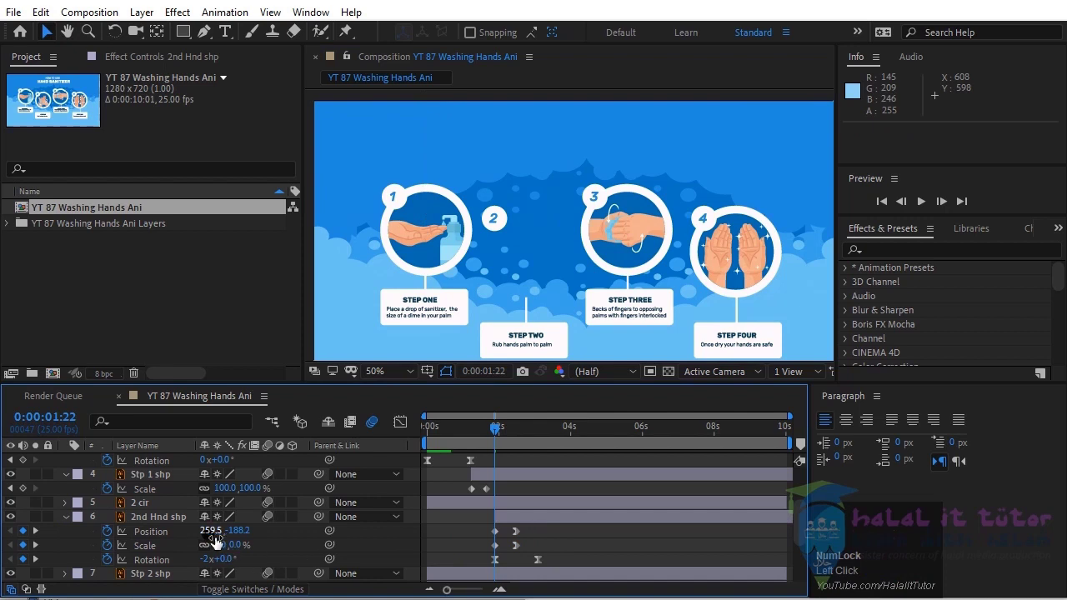
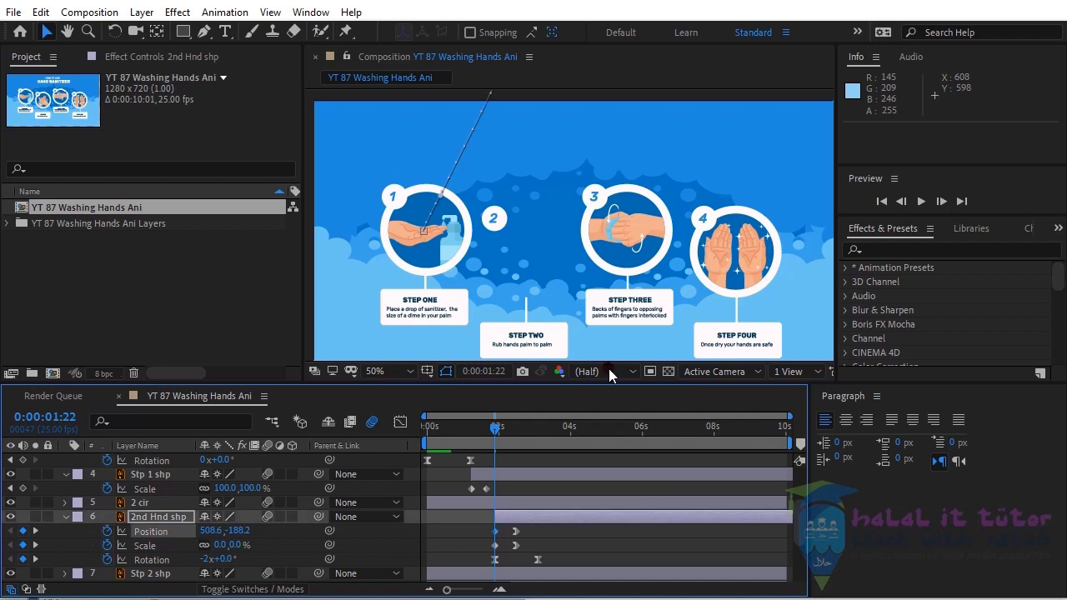
{"action": "left_click_drag", "start_coordinate": [613, 174], "coordinate": [40, 536]}
{"action": "left_click", "coordinate": [40, 536]}
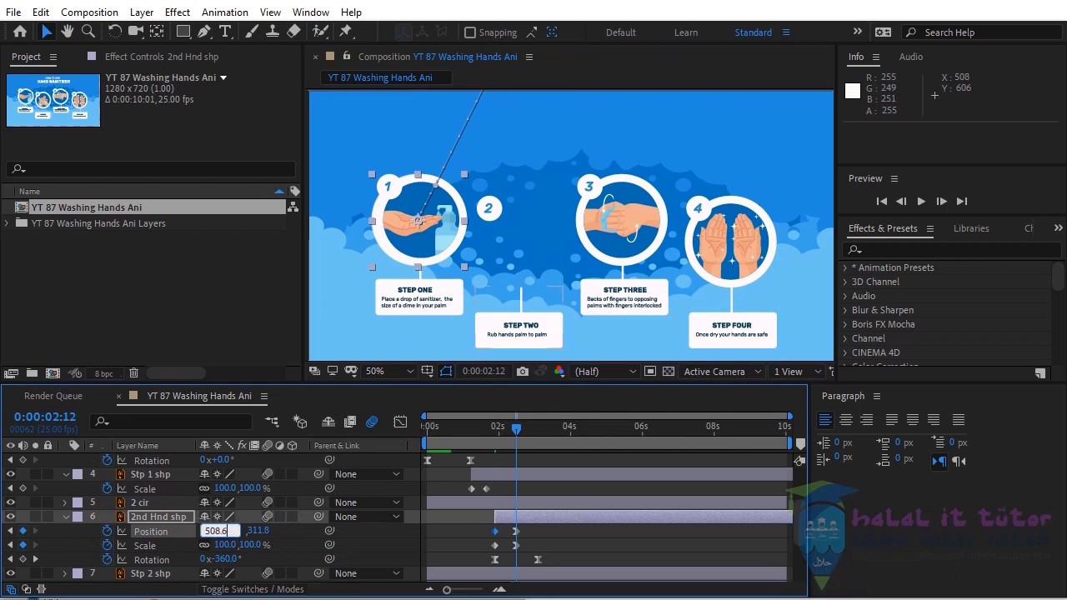
{"action": "left_click", "coordinate": [480, 435]}
Shift the step two box later so it enters after the second hand's entrance
{"action": "left_click_drag", "start_coordinate": [479, 436], "coordinate": [531, 433]}
{"action": "left_click_drag", "start_coordinate": [531, 433], "coordinate": [531, 344]}
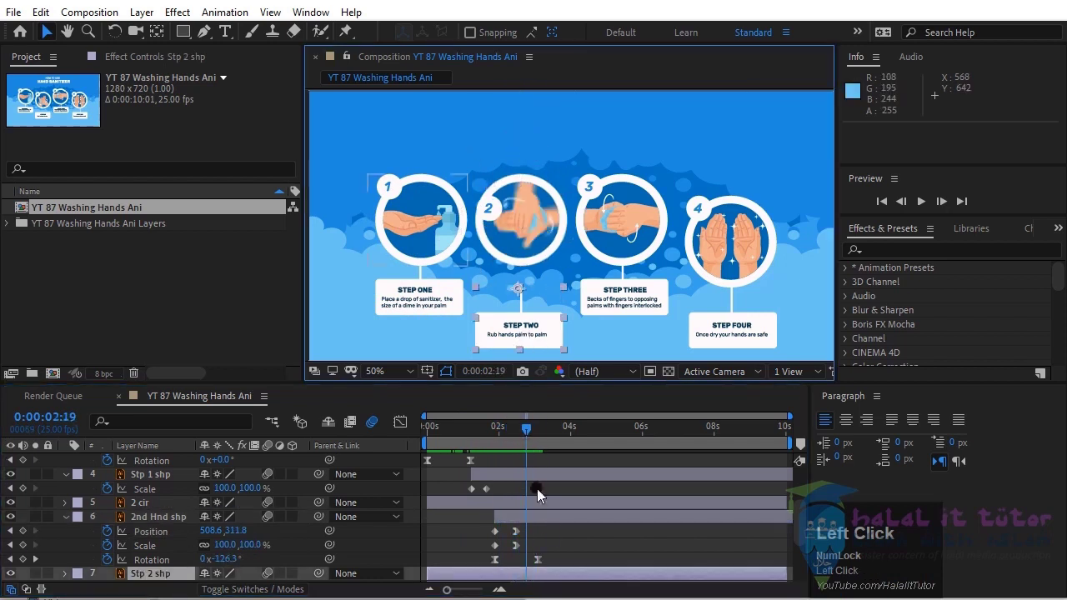
{"action": "left_click_drag", "start_coordinate": [458, 501], "coordinate": [553, 516]}
{"action": "key", "text": "ctrl+c"}
{"action": "left_click", "coordinate": [558, 581]}
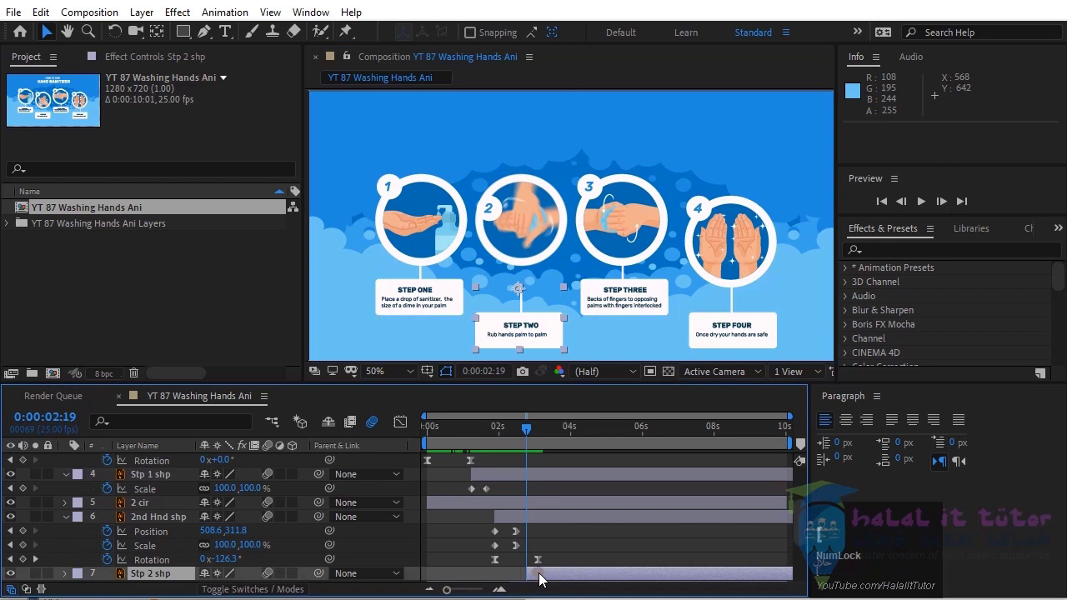
{"action": "key", "text": "ctrl+v"}
Start circle two later and paste the step two box's scale keyframes onto it
{"action": "left_click_drag", "start_coordinate": [544, 441], "coordinate": [578, 480]}
{"action": "left_click_drag", "start_coordinate": [578, 479], "coordinate": [580, 546]}
{"action": "key", "text": "u"}
{"action": "left_click", "coordinate": [545, 549]}
{"action": "key", "text": "ctrl+c"}
{"action": "key", "text": "e"}
{"action": "left_click", "coordinate": [585, 464]}
Play back the animation to check the staggered timing
{"action": "key", "text": "ctrl+v"}
{"action": "left_click_drag", "start_coordinate": [557, 434], "coordinate": [926, 208]}
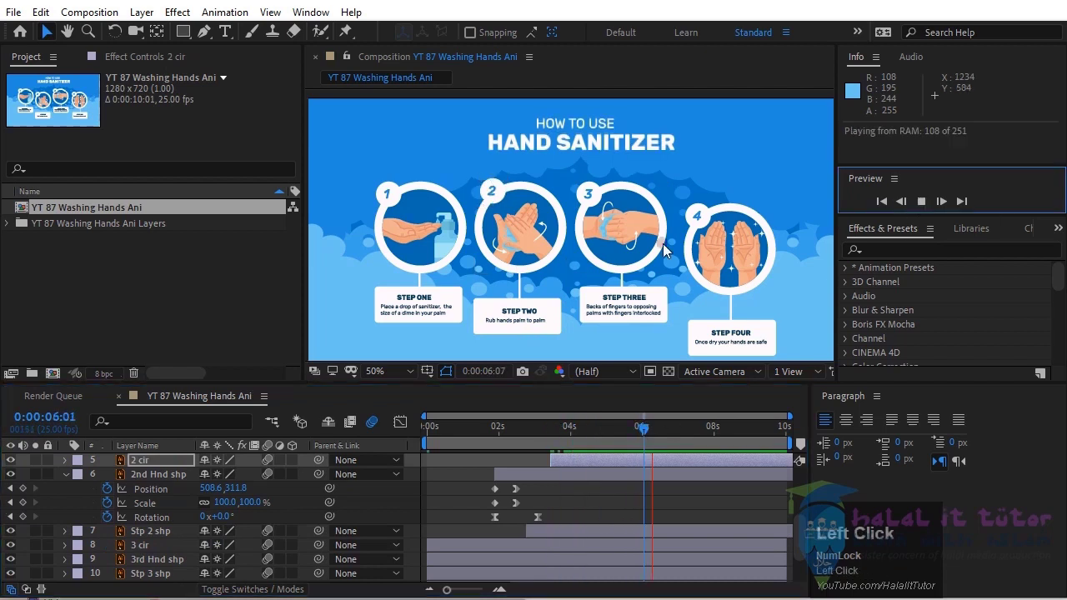